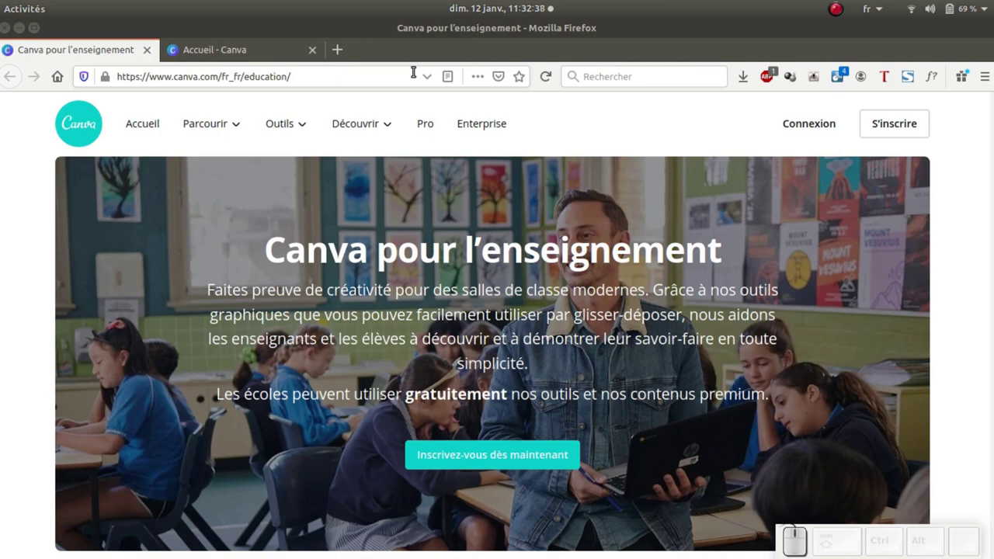
Go to the signed-in Canva home page from the education landing page.
{"action": "left_click", "coordinate": [258, 45]}
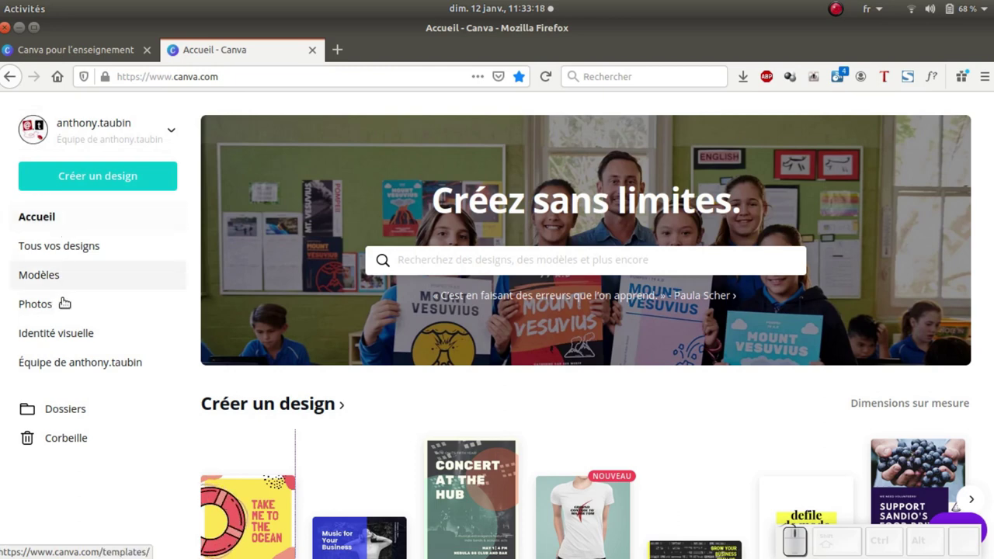
View the class team's Personnes page and review the invite-class-members form with its student email fields.
{"action": "left_click", "coordinate": [78, 368]}
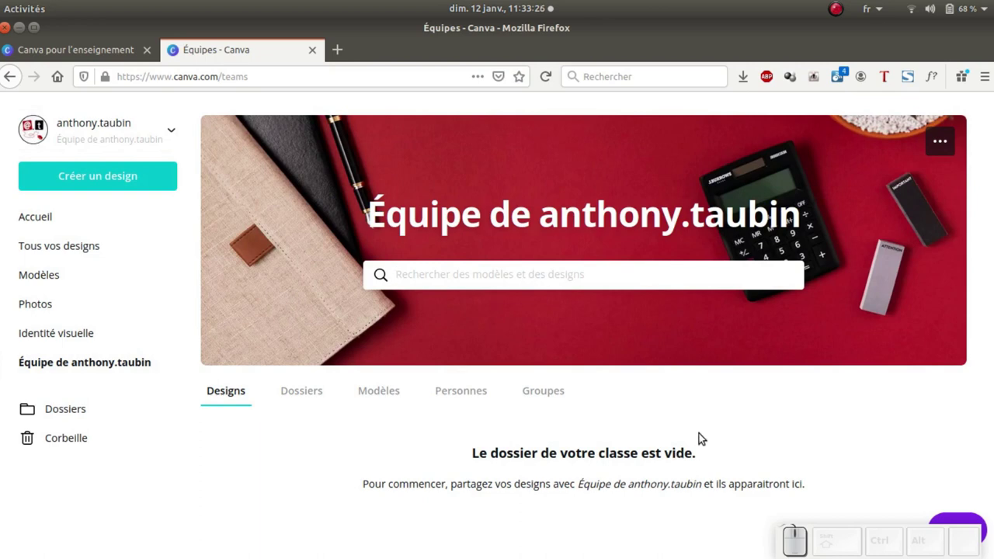
{"action": "left_click", "coordinate": [480, 395]}
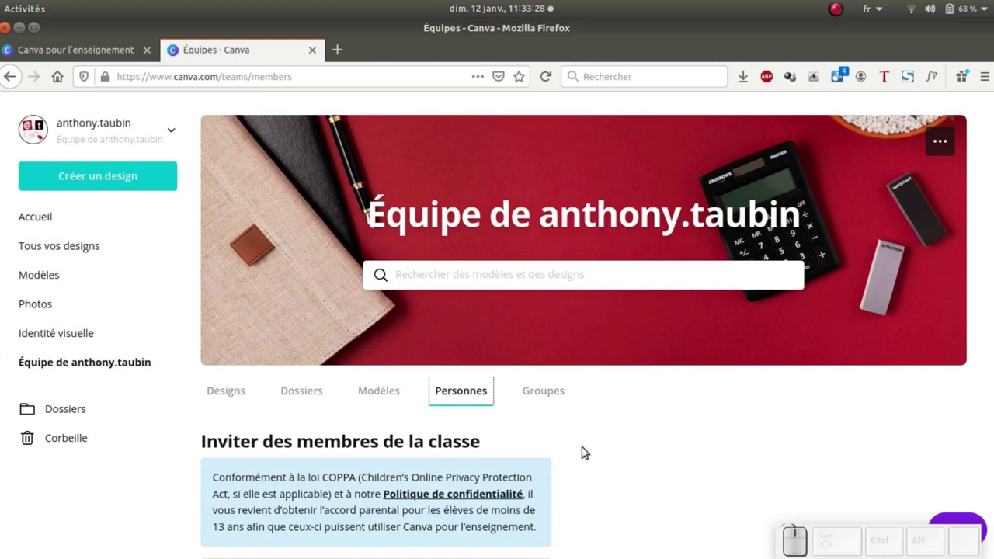
{"action": "scroll", "scroll_direction": "down", "scroll_amount": 3}
{"action": "scroll", "scroll_direction": "down", "scroll_amount": 3}
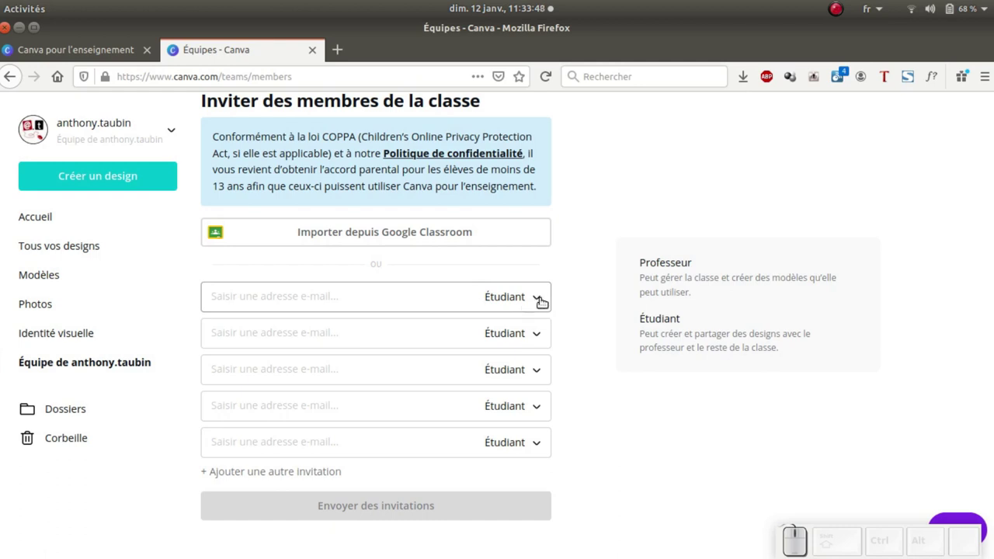
{"action": "scroll", "scroll_direction": "up", "scroll_amount": 3}
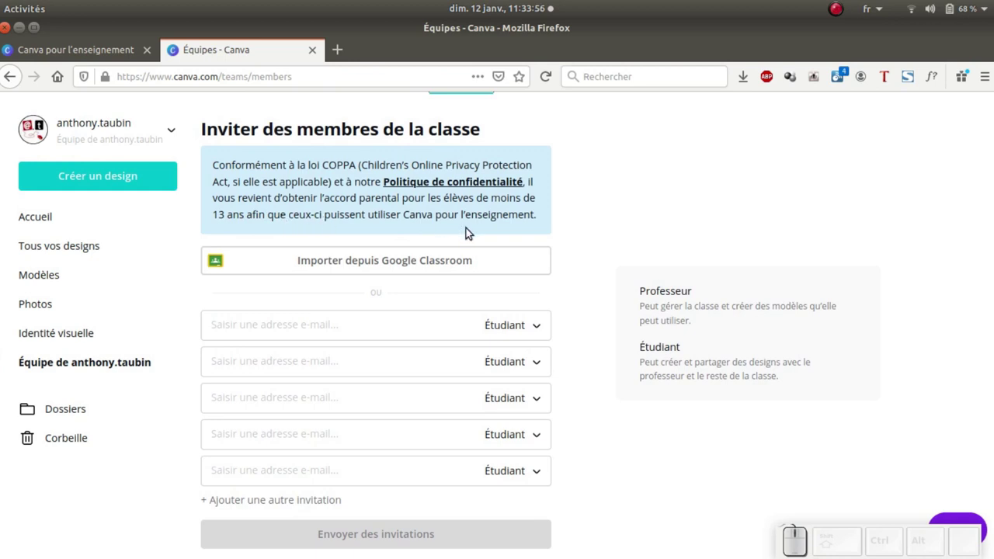
{"action": "scroll", "scroll_direction": "up", "scroll_amount": 3}
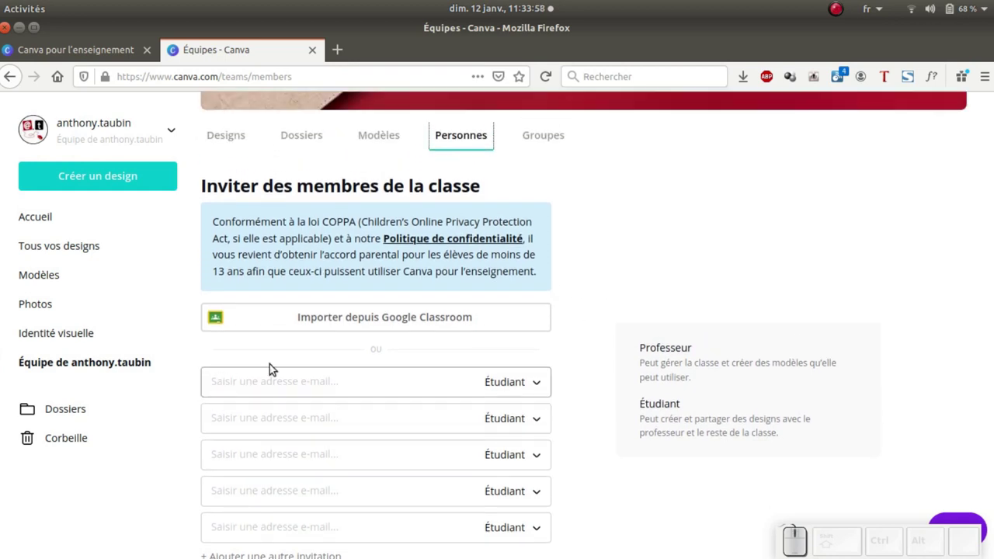
Upload the Serres du Mene plant logo from a desktop folder into the brand kit logos.
{"action": "left_click", "coordinate": [84, 333]}
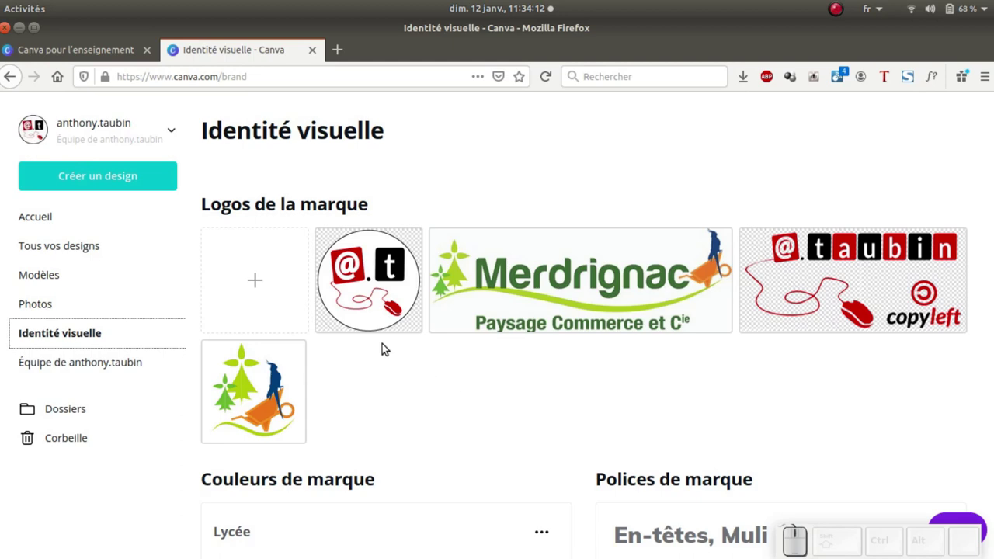
{"action": "left_click", "coordinate": [260, 278]}
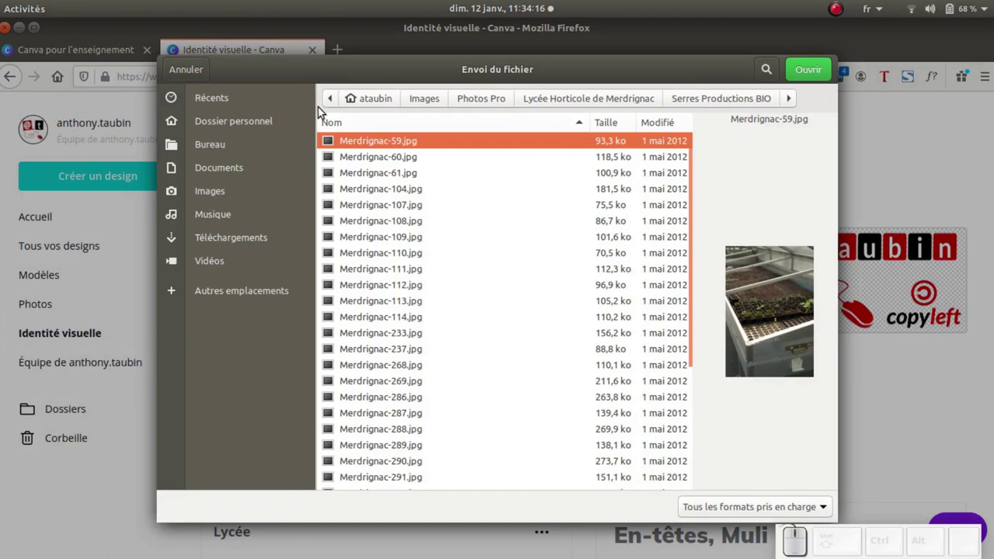
{"action": "left_click", "coordinate": [214, 144]}
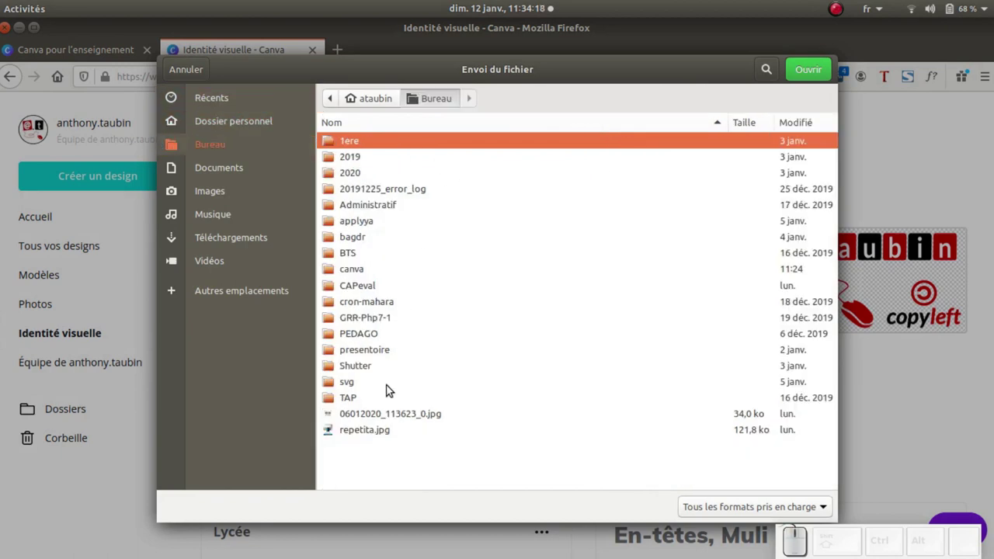
{"action": "left_click", "coordinate": [358, 275]}
{"action": "left_click", "coordinate": [370, 231]}
{"action": "left_click", "coordinate": [812, 64]}
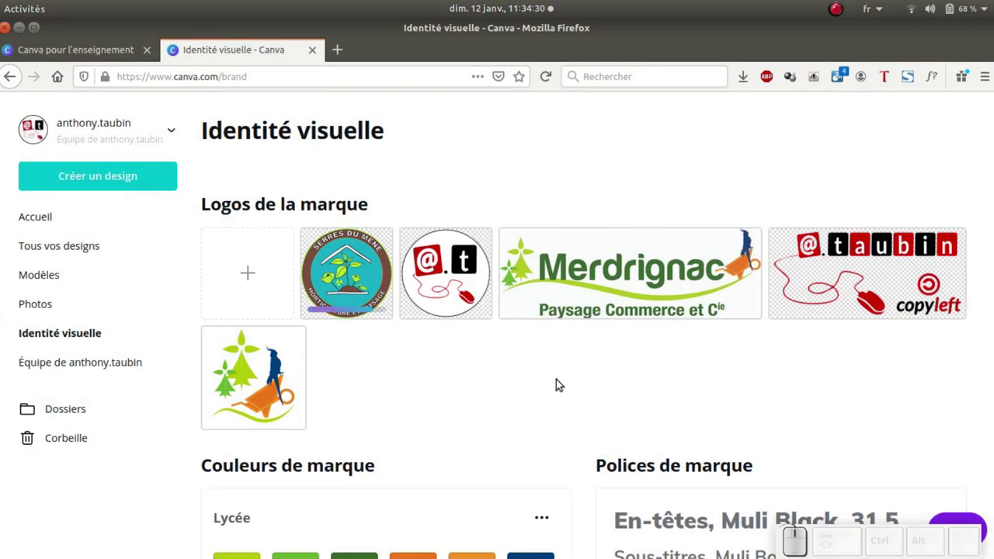
Scroll down the brand kit to the Lycée, Blog TIM and Exploitation colour palettes.
{"action": "scroll", "scroll_direction": "down", "scroll_amount": 3}
{"action": "scroll", "scroll_direction": "down", "scroll_amount": 3}
{"action": "scroll", "scroll_direction": "down", "scroll_amount": 3}
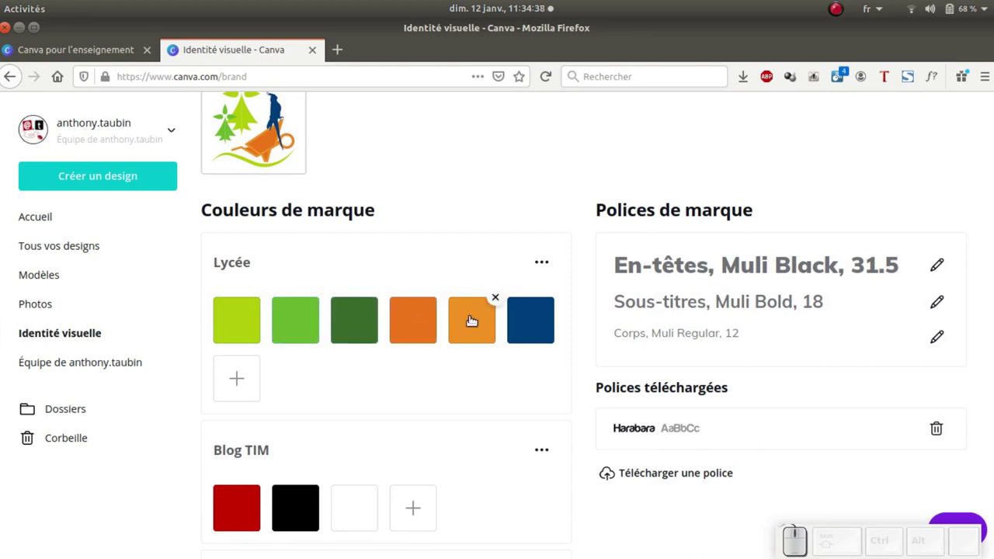
{"action": "scroll", "scroll_direction": "down", "scroll_amount": 3}
{"action": "scroll", "scroll_direction": "down", "scroll_amount": 3}
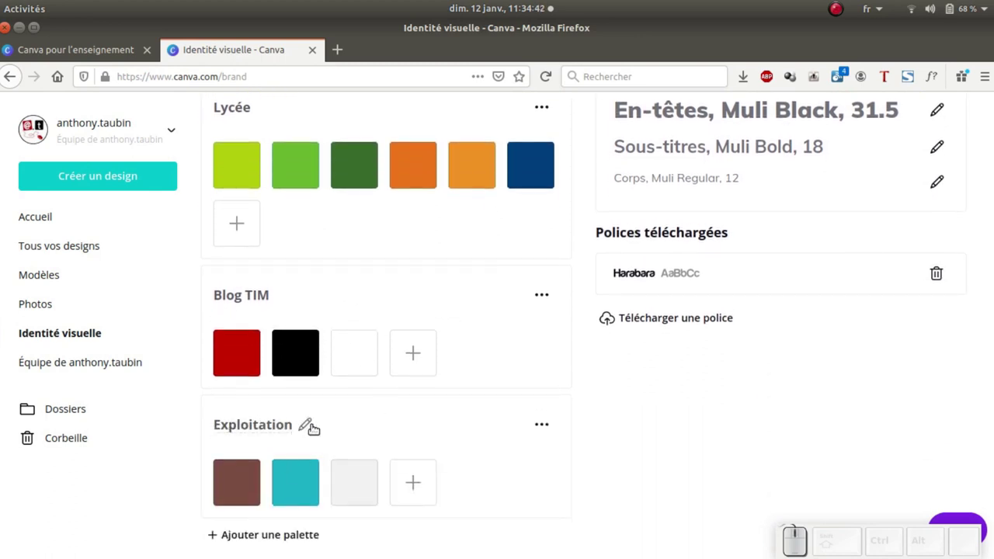
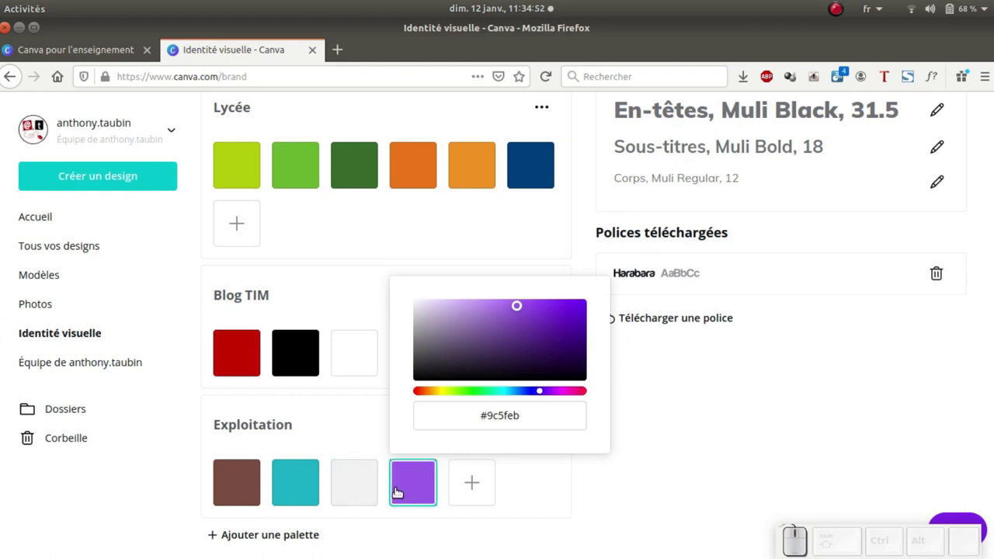
Switch to GIMP showing the Serres du Mene logo to sample its colour.
{"action": "key", "text": "Tab"}
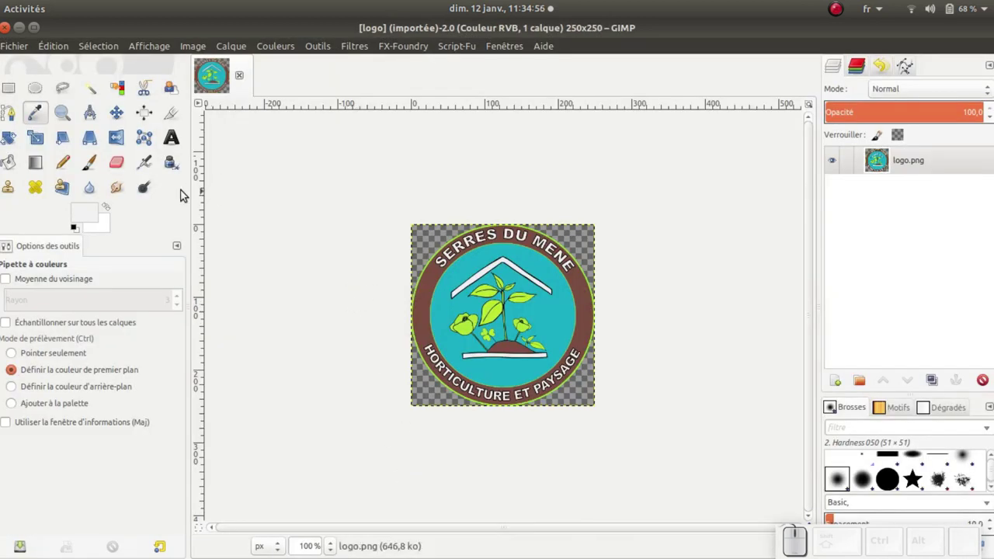
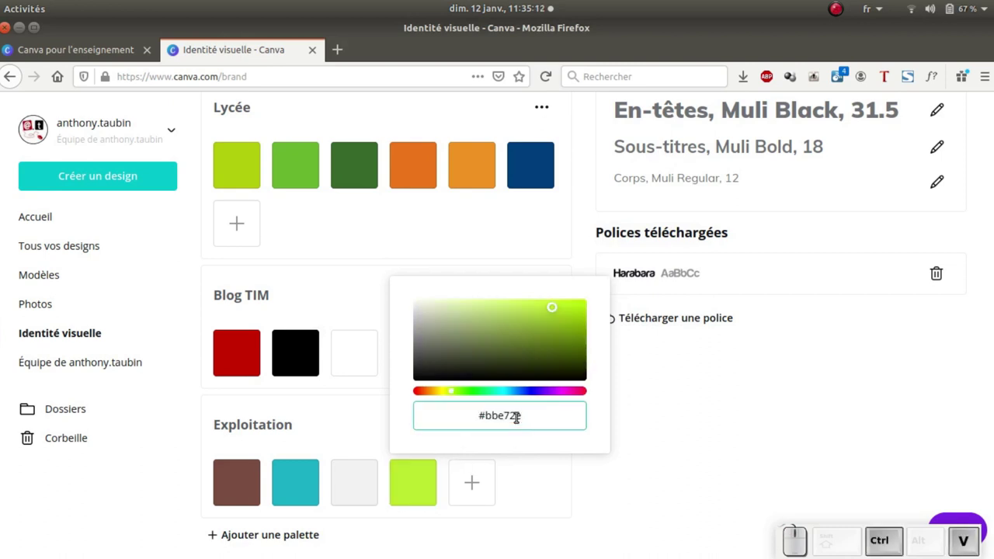
Confirm the new lime-green Exploitation swatch and review the palettes and brand fonts Muli and Harabara.
{"action": "left_click", "coordinate": [559, 472]}
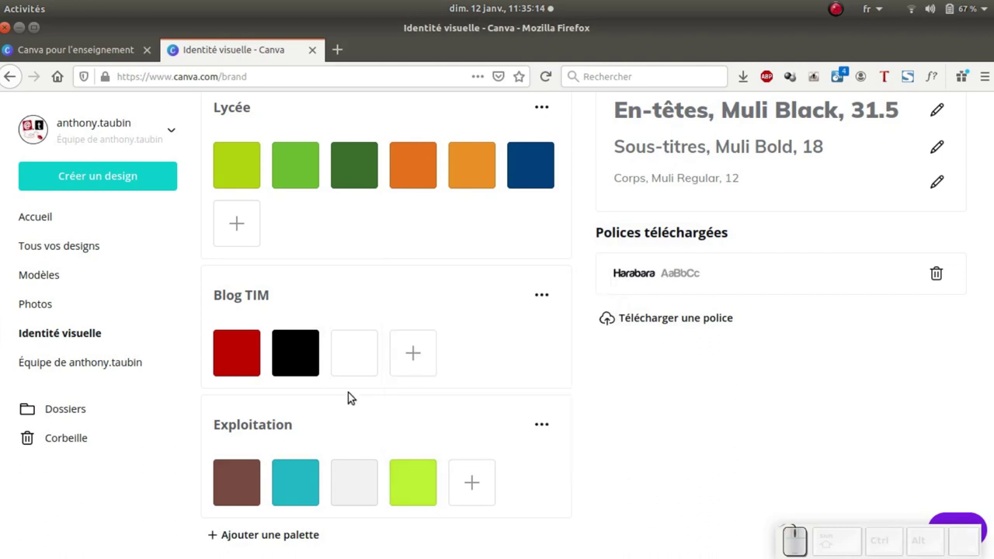
{"action": "scroll", "scroll_direction": "down", "scroll_amount": 3}
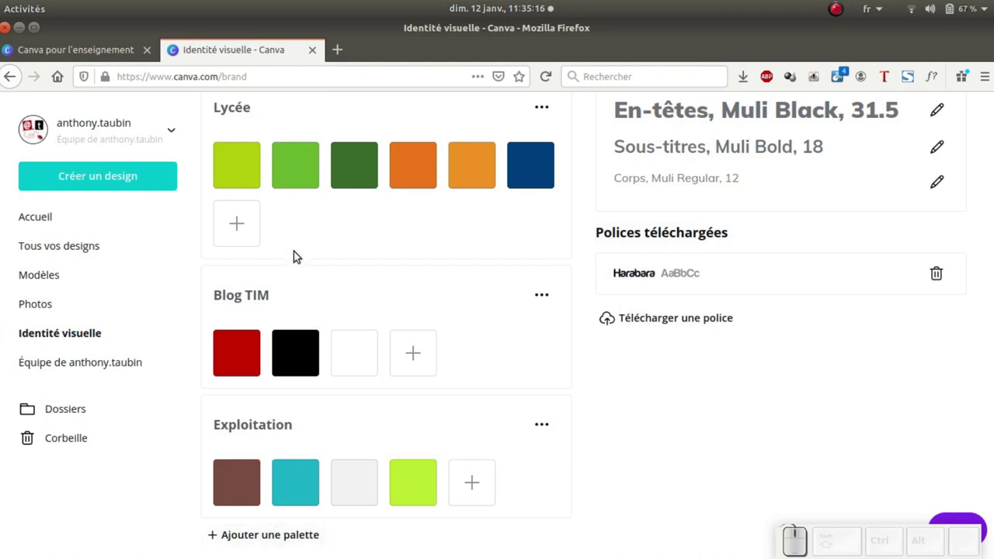
{"action": "scroll", "scroll_direction": "up", "scroll_amount": 3}
{"action": "scroll", "scroll_direction": "up", "scroll_amount": 3}
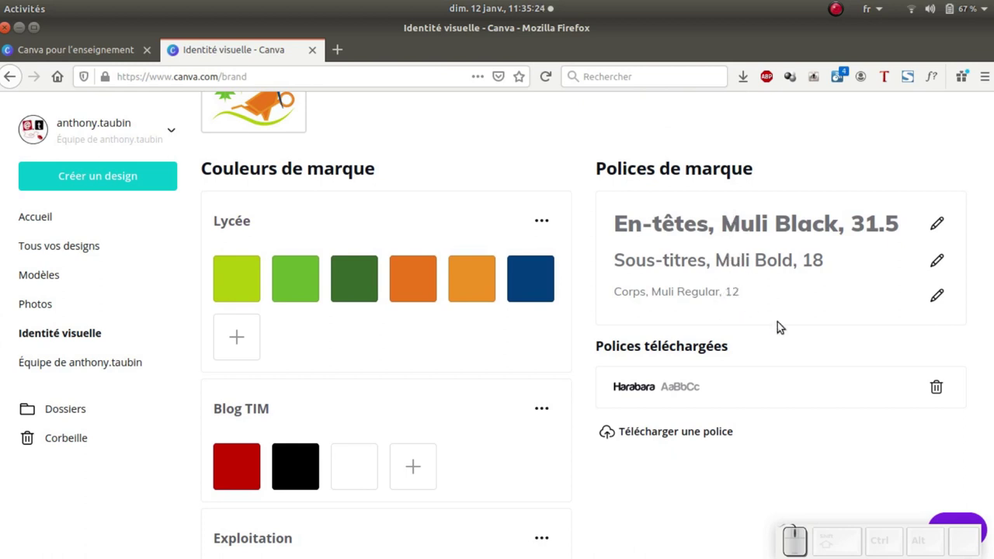
{"action": "scroll", "scroll_direction": "down", "scroll_amount": 3}
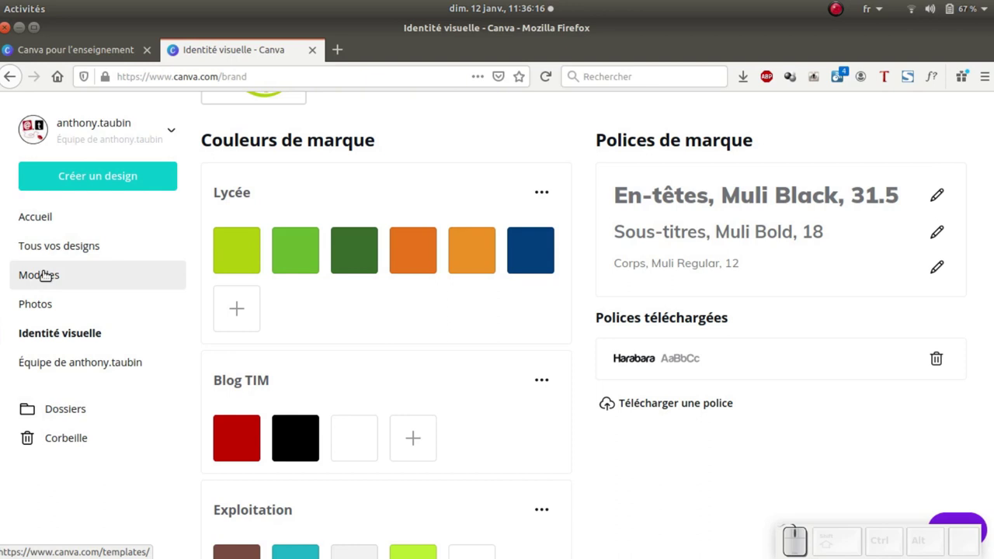
Browse the Modèles page and then the Photos page from the sidebar.
{"action": "left_click", "coordinate": [68, 275]}
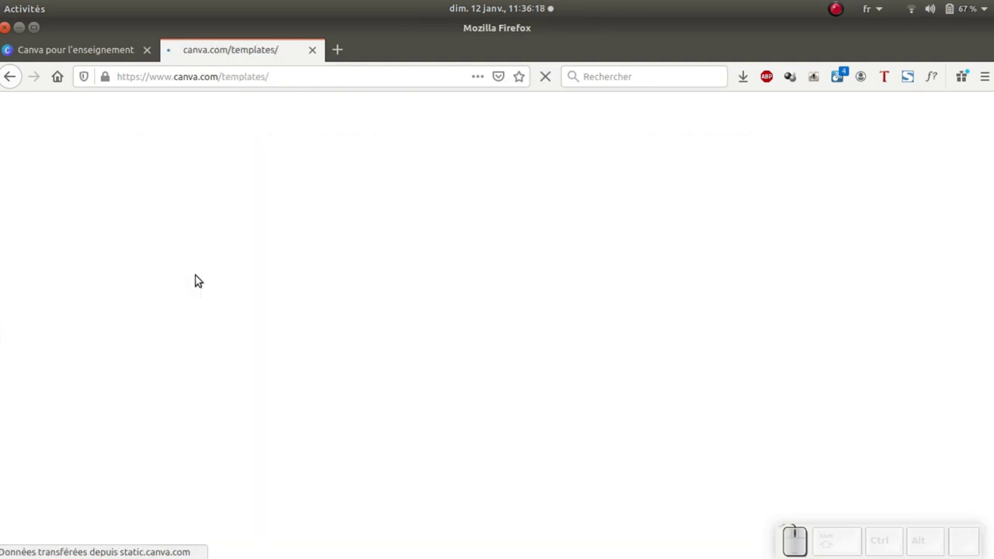
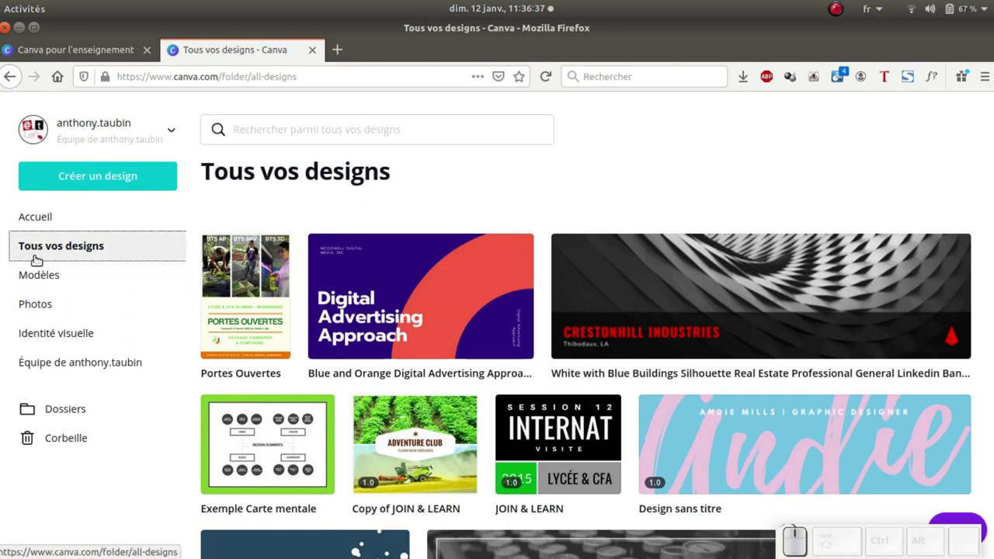
{"action": "left_click", "coordinate": [38, 309]}
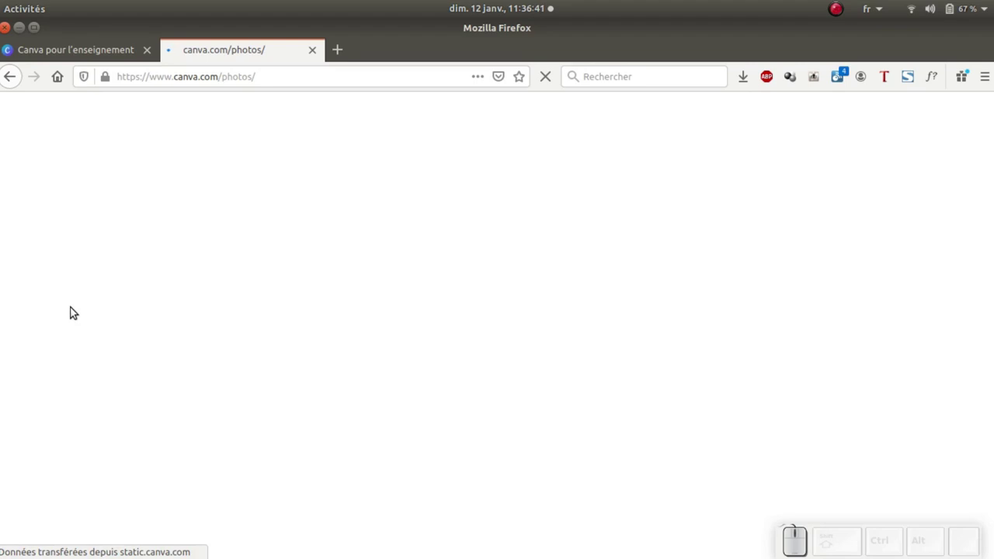
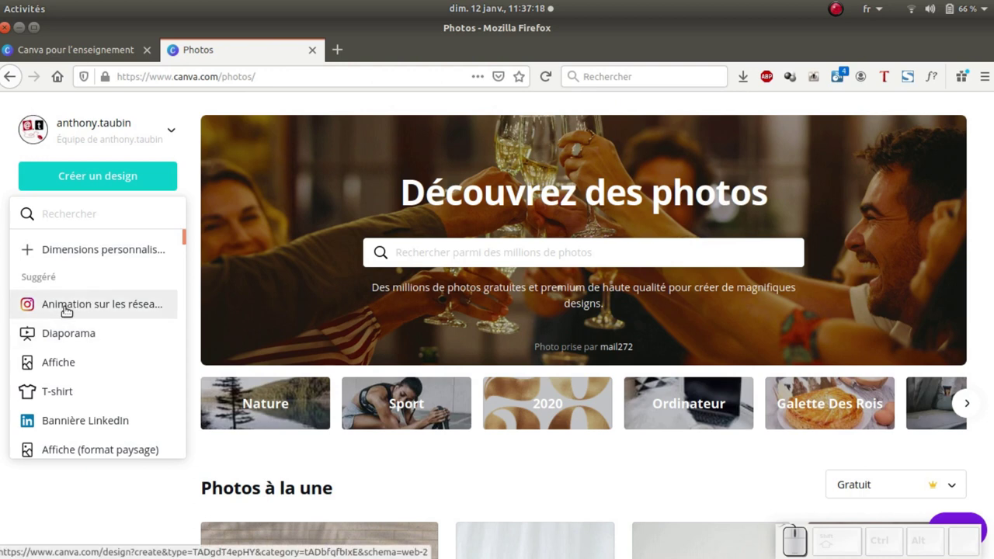
Create a new Bannière LinkedIn design from the design type list.
{"action": "left_click", "coordinate": [86, 181]}
{"action": "left_click", "coordinate": [80, 180]}
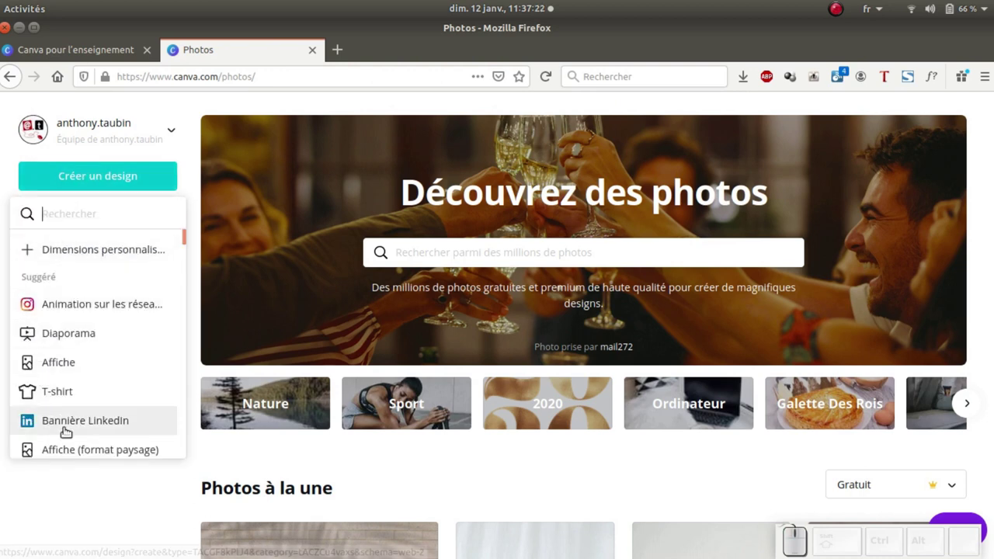
{"action": "left_click", "coordinate": [79, 422]}
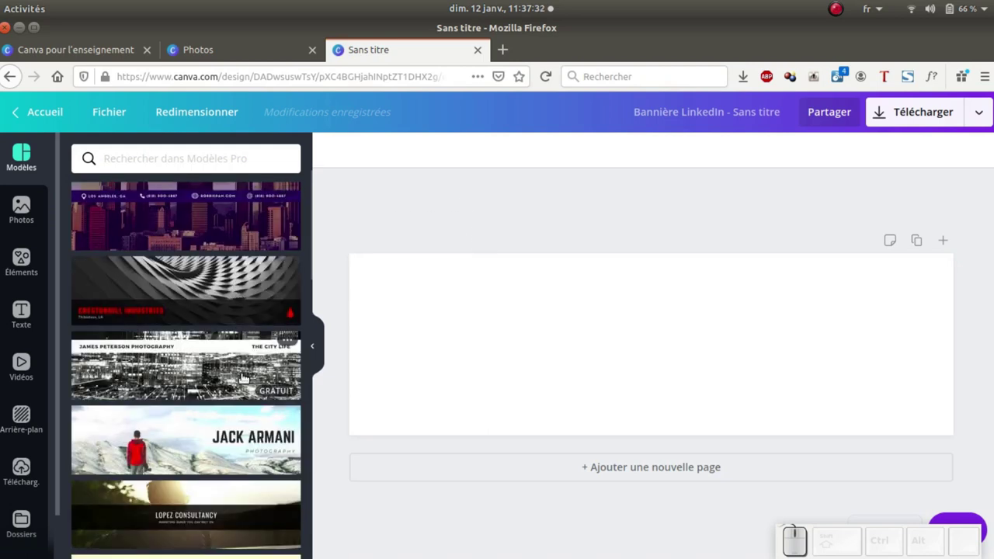
Apply the Tropoli Urban Realty skyline template to the banner and select its title text.
{"action": "scroll", "scroll_direction": "down", "scroll_amount": 3}
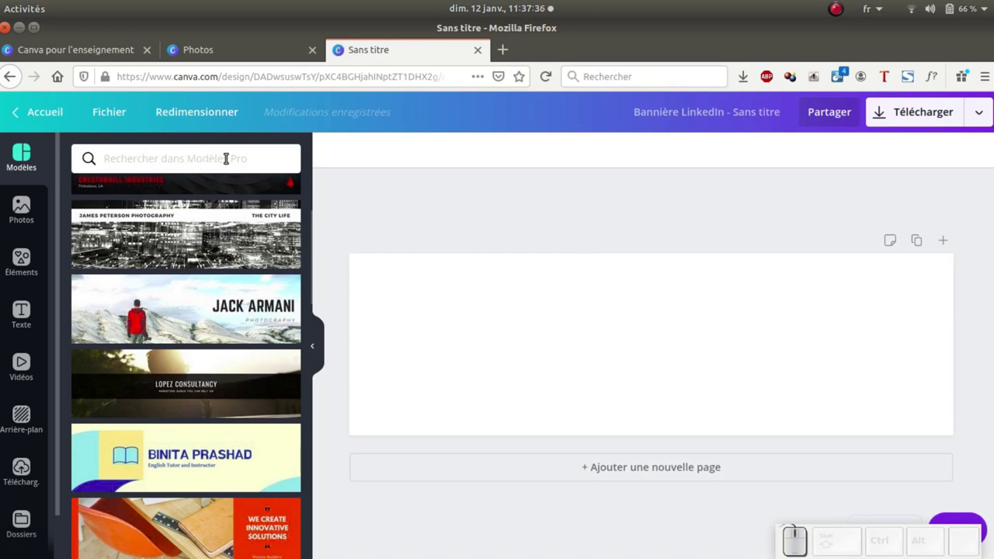
{"action": "scroll", "scroll_direction": "down", "scroll_amount": 3}
{"action": "scroll", "scroll_direction": "down", "scroll_amount": 3}
{"action": "scroll", "scroll_direction": "down", "scroll_amount": 3}
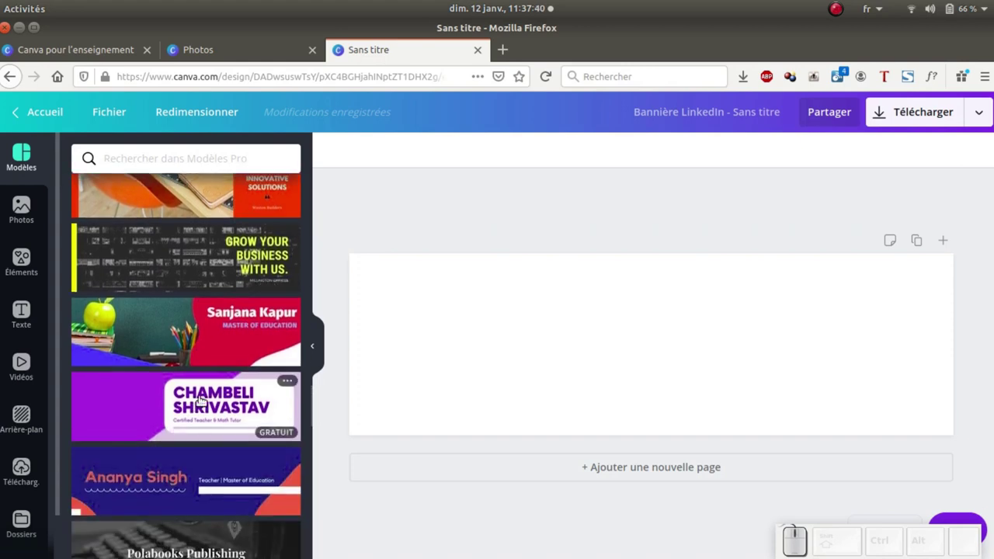
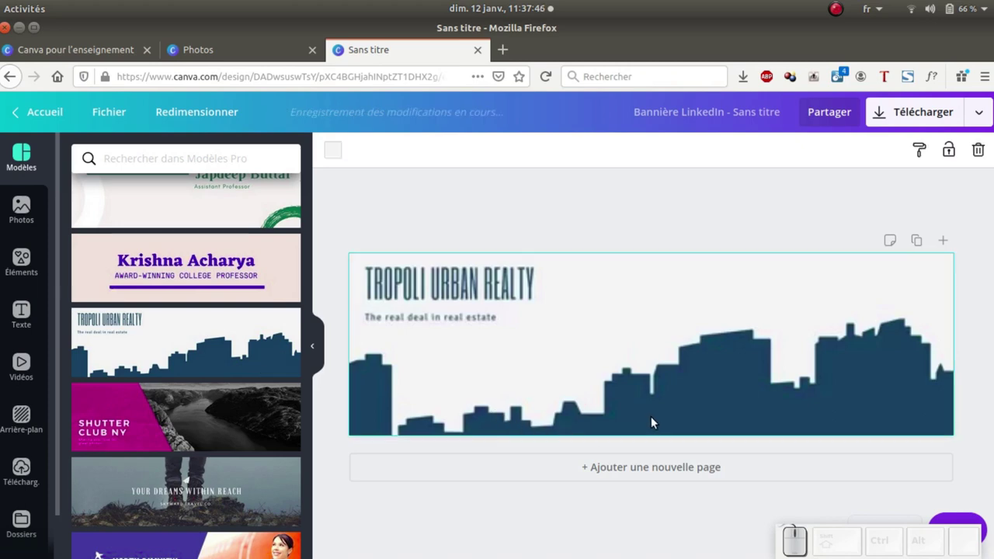
{"action": "left_click", "coordinate": [497, 288]}
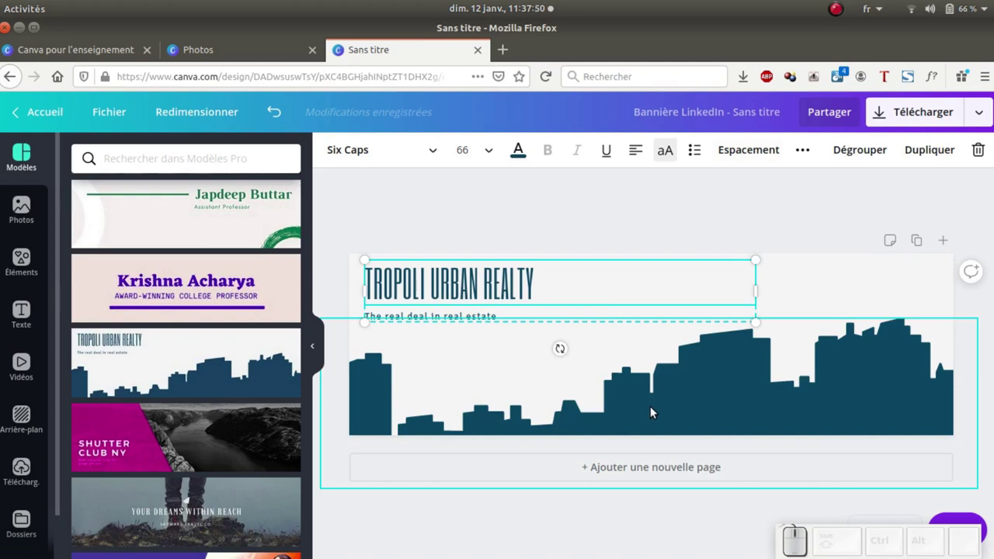
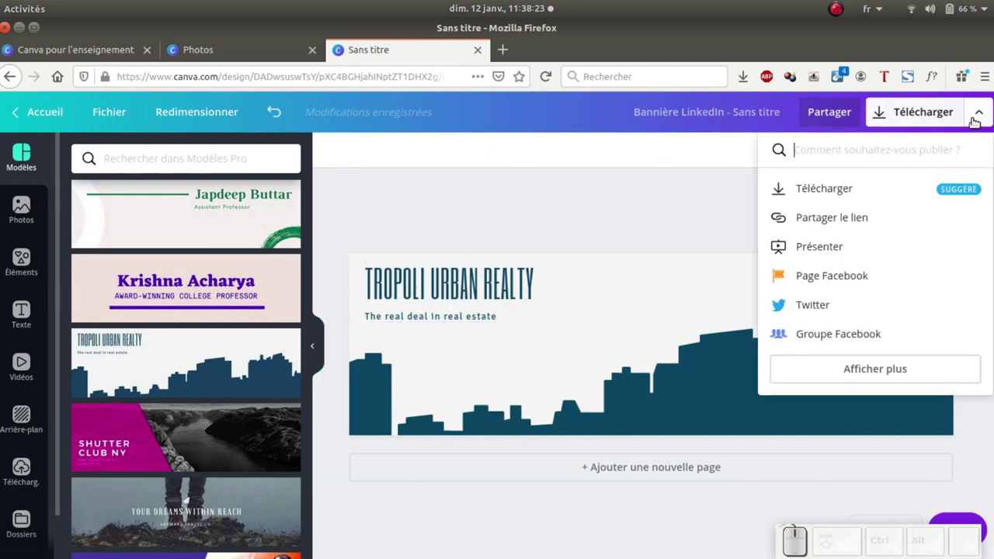
{"action": "scroll", "scroll_direction": "down", "scroll_amount": 3}
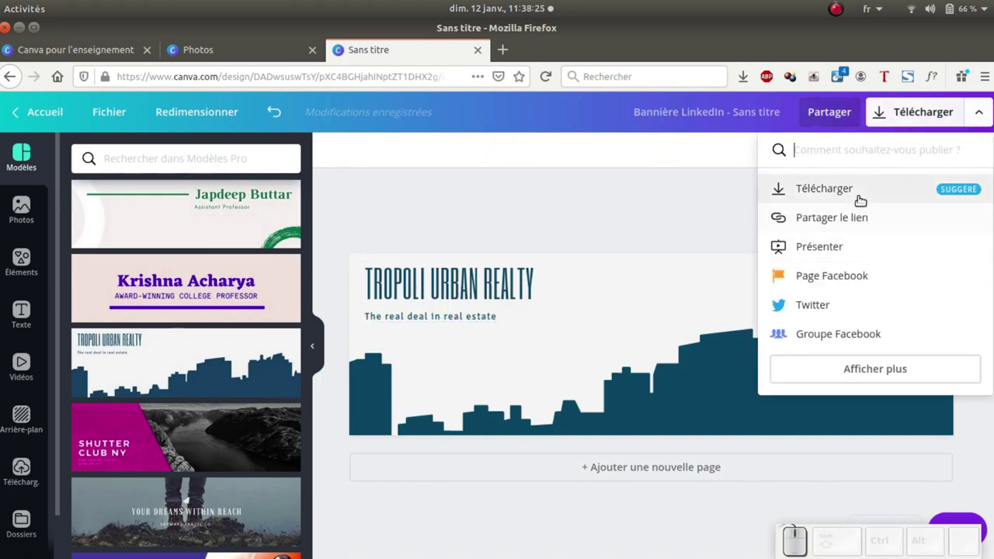
Choose the Animation file type with the Pano style, then close the download options without downloading.
{"action": "left_click", "coordinate": [831, 193]}
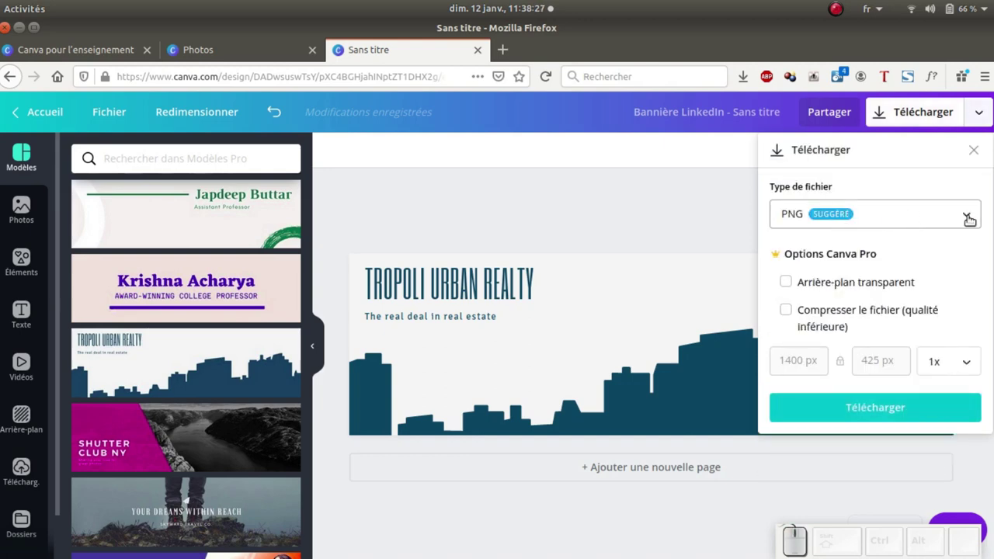
{"action": "left_click", "coordinate": [970, 219]}
{"action": "scroll", "scroll_direction": "down", "scroll_amount": 3}
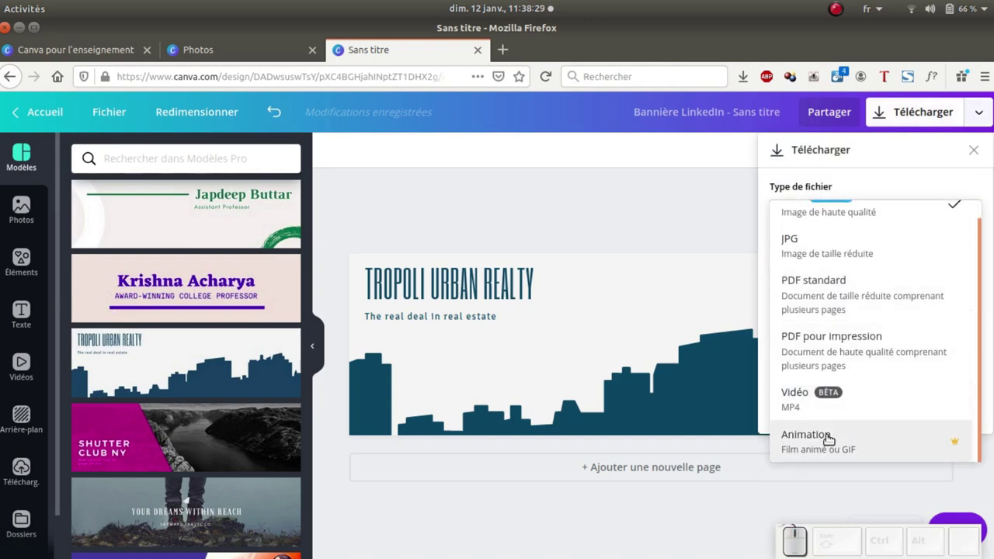
{"action": "left_click", "coordinate": [831, 446]}
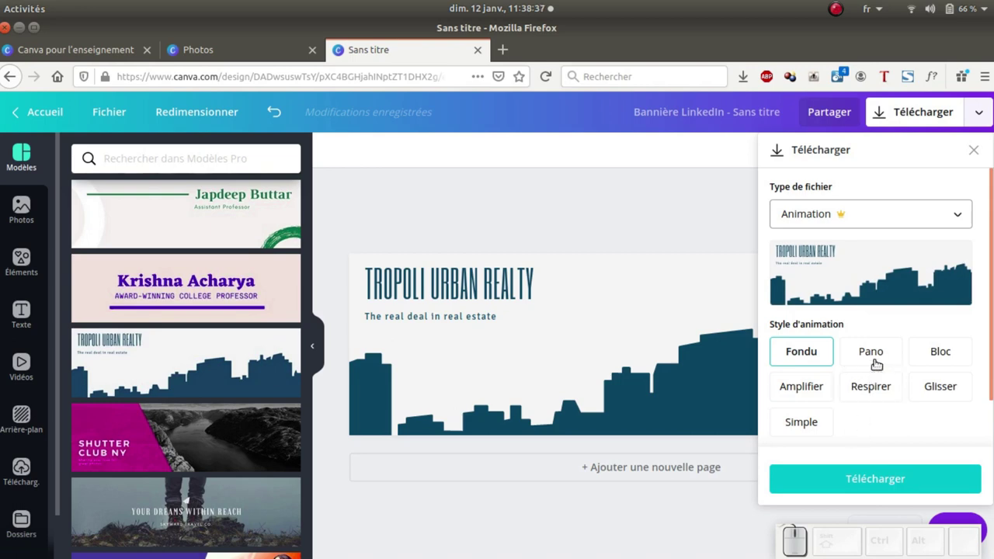
{"action": "left_click", "coordinate": [886, 347]}
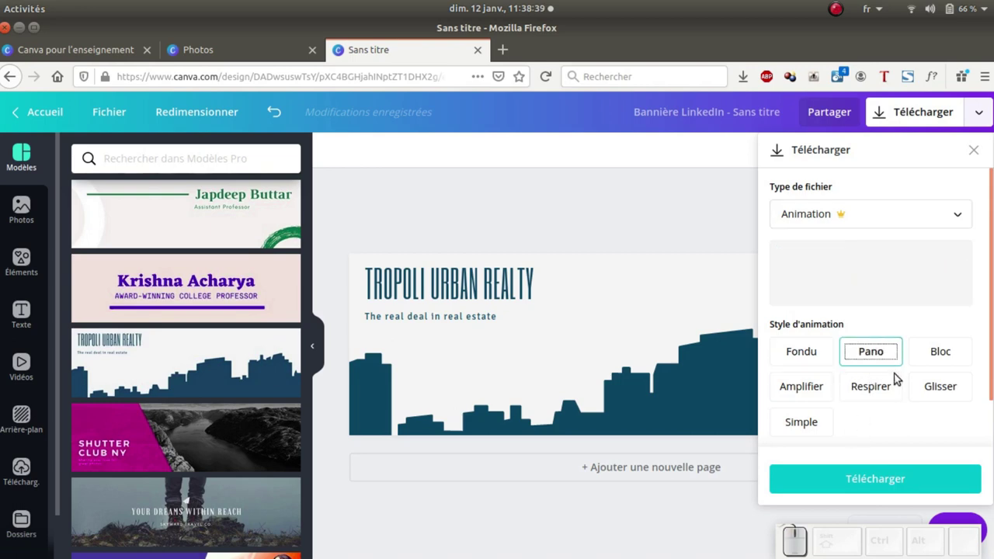
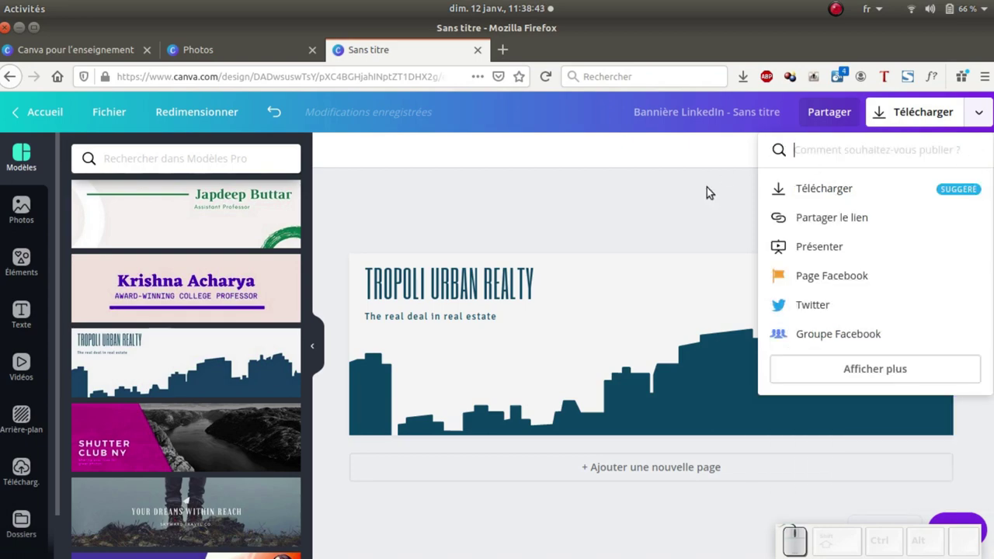
{"action": "left_click", "coordinate": [725, 214]}
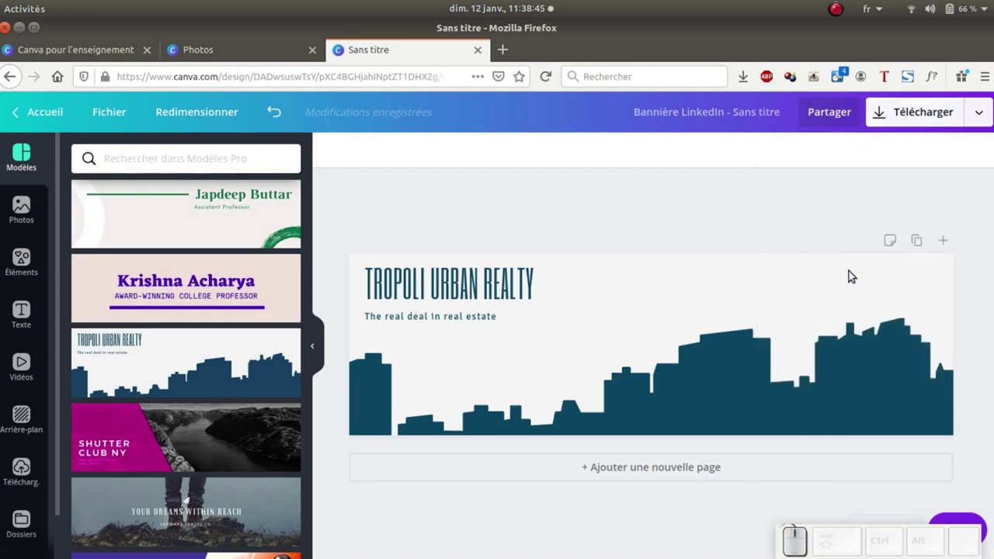